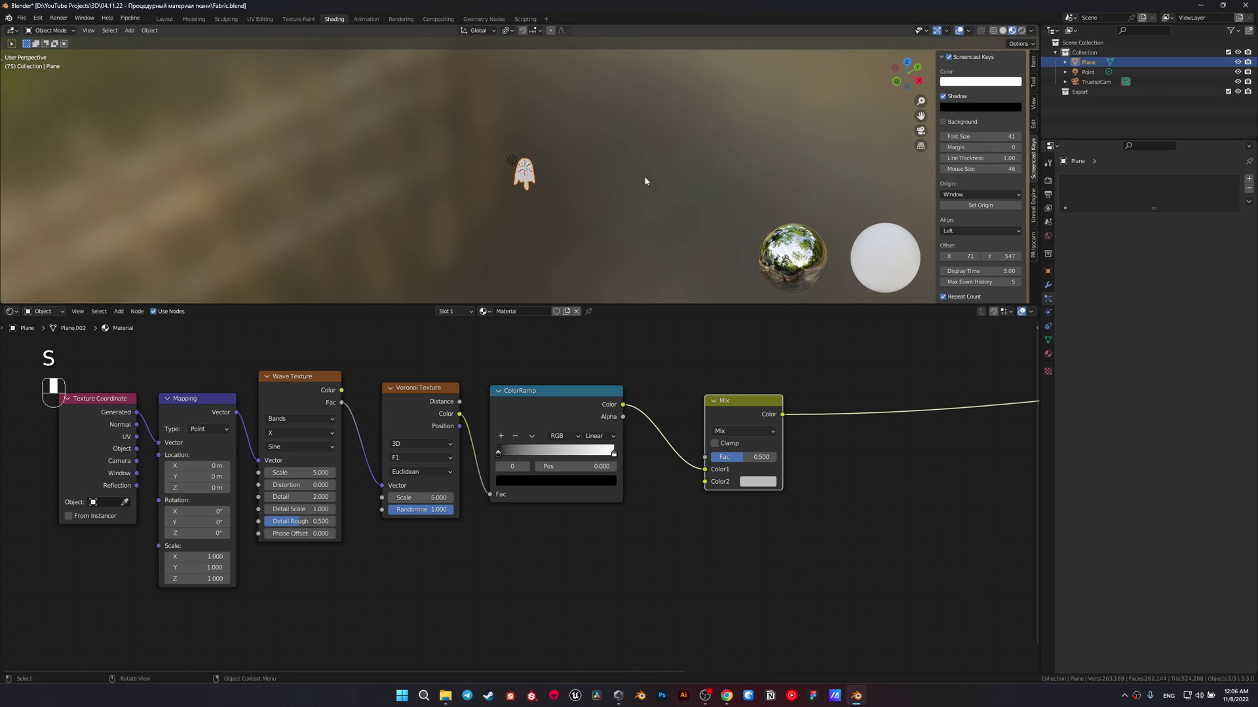
# - Switch to the scene camera view to look at the draped cloth
pyautogui.press('KP_0')
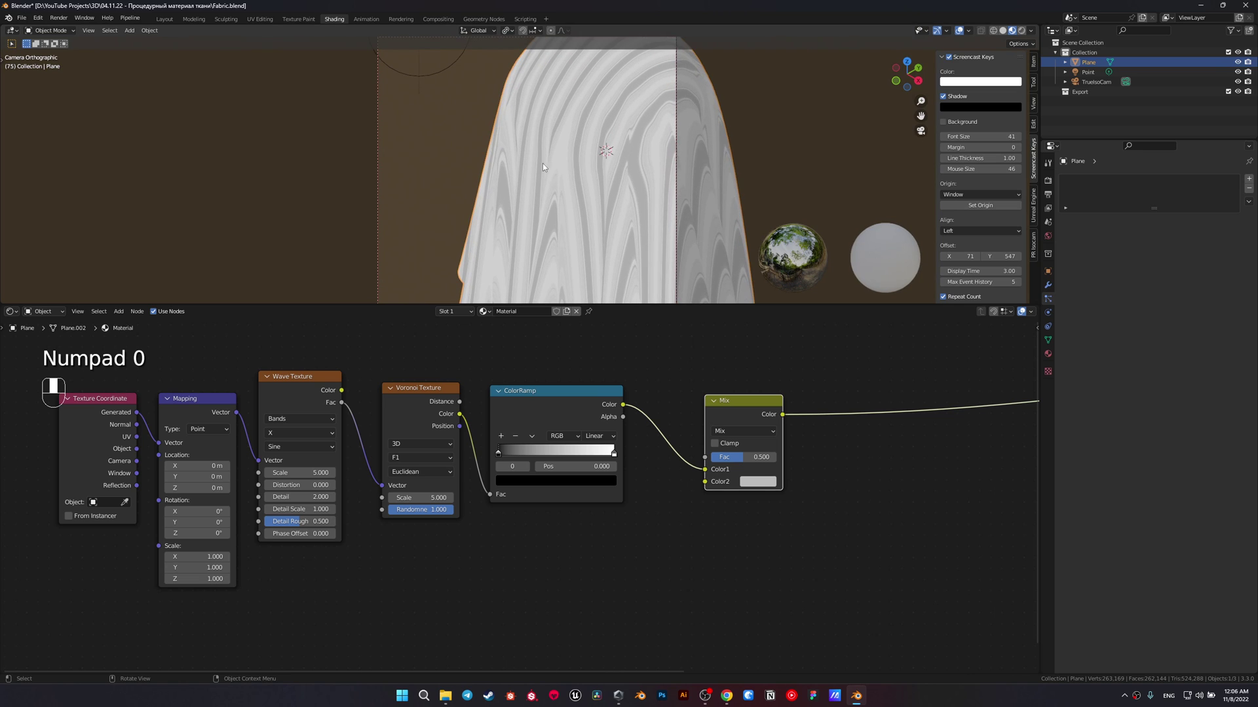
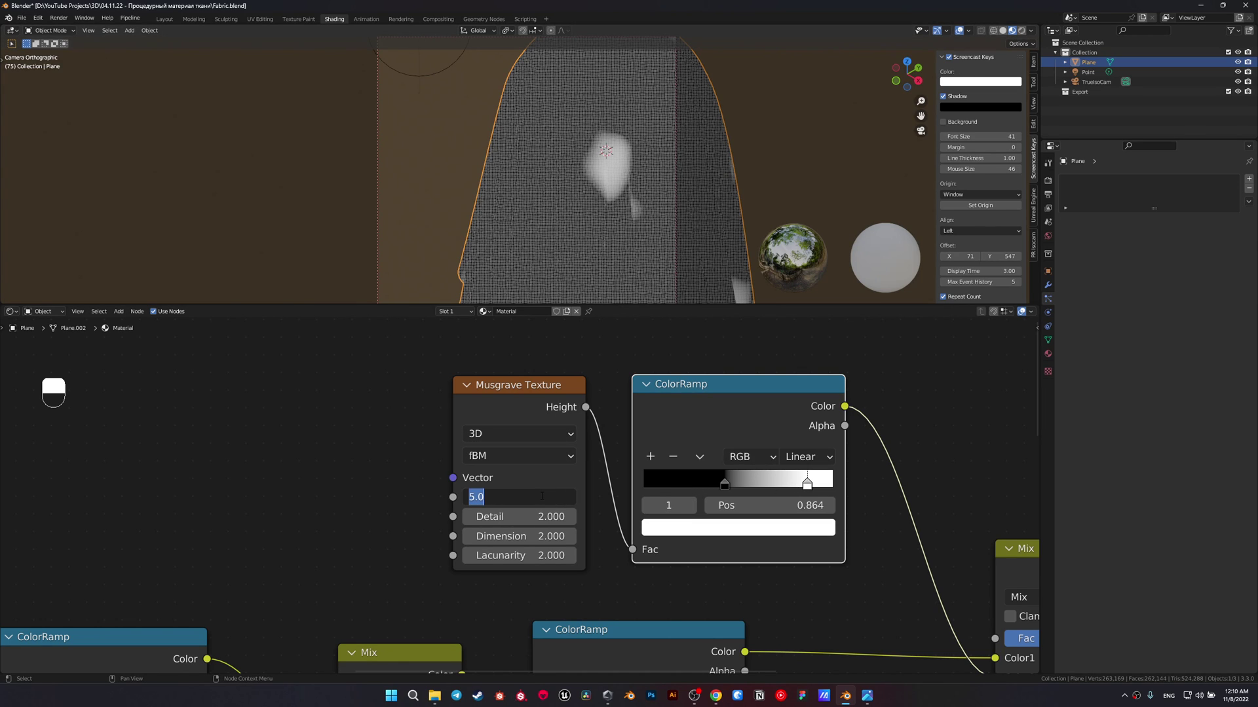
# - Set the Musgrave scale to 500 and detail to 5, and pull the ColorRamp stops closer for contrast
pyautogui.press('0')
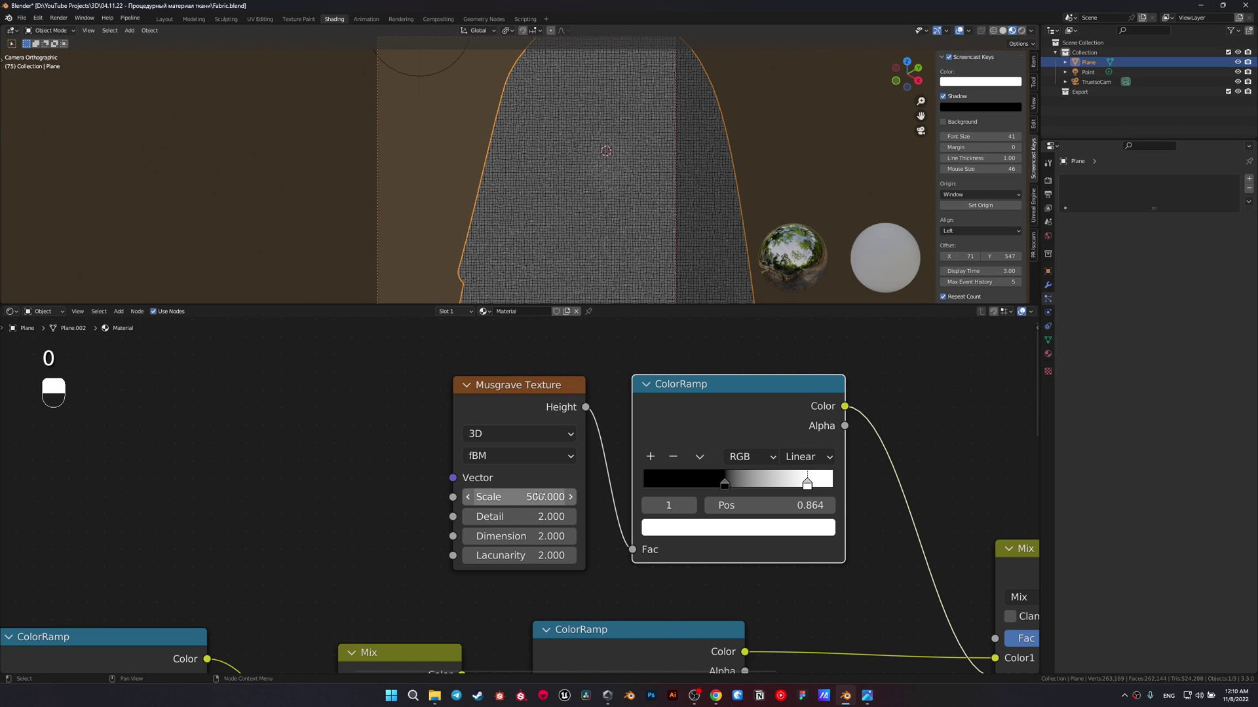
pyautogui.moveTo(641, 281); pyautogui.dragTo(580, 573)
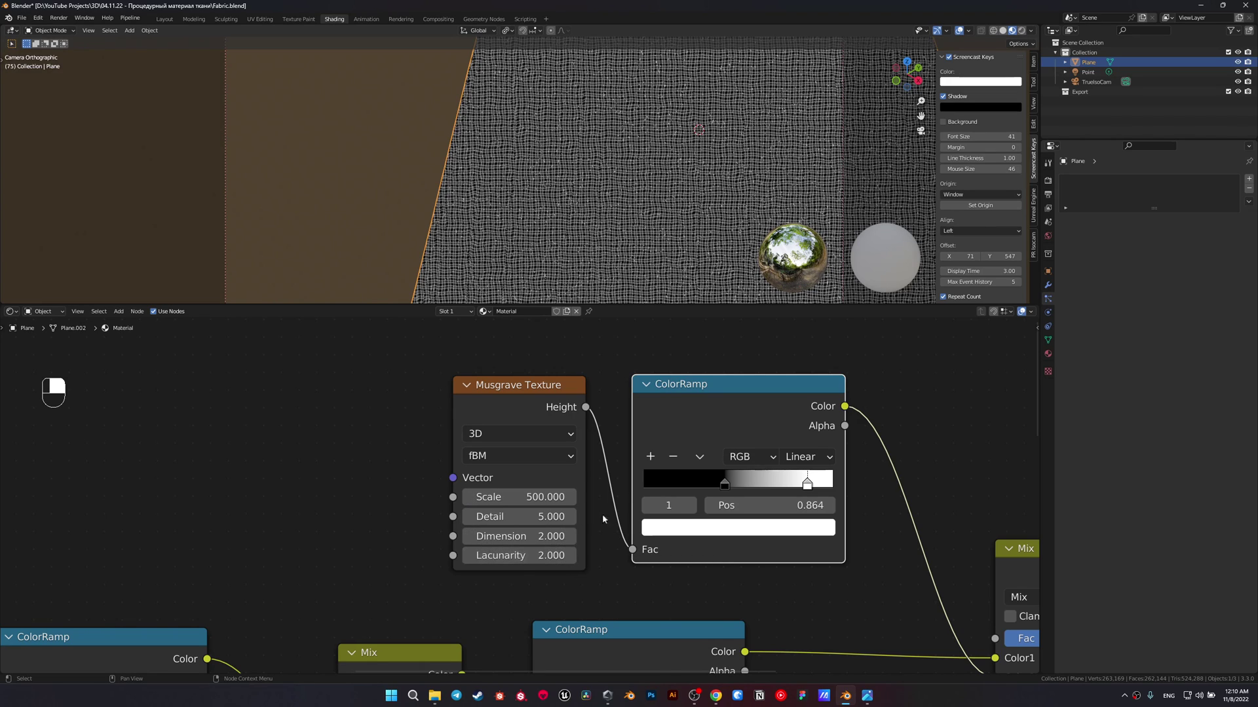
pyautogui.moveTo(684, 390); pyautogui.dragTo(720, 518)
pyautogui.moveTo(720, 518); pyautogui.dragTo(636, 226)
pyautogui.moveTo(631, 219); pyautogui.dragTo(677, 571)
pyautogui.moveTo(678, 571); pyautogui.dragTo(723, 231)
pyautogui.moveTo(641, 521); pyautogui.dragTo(723, 231)
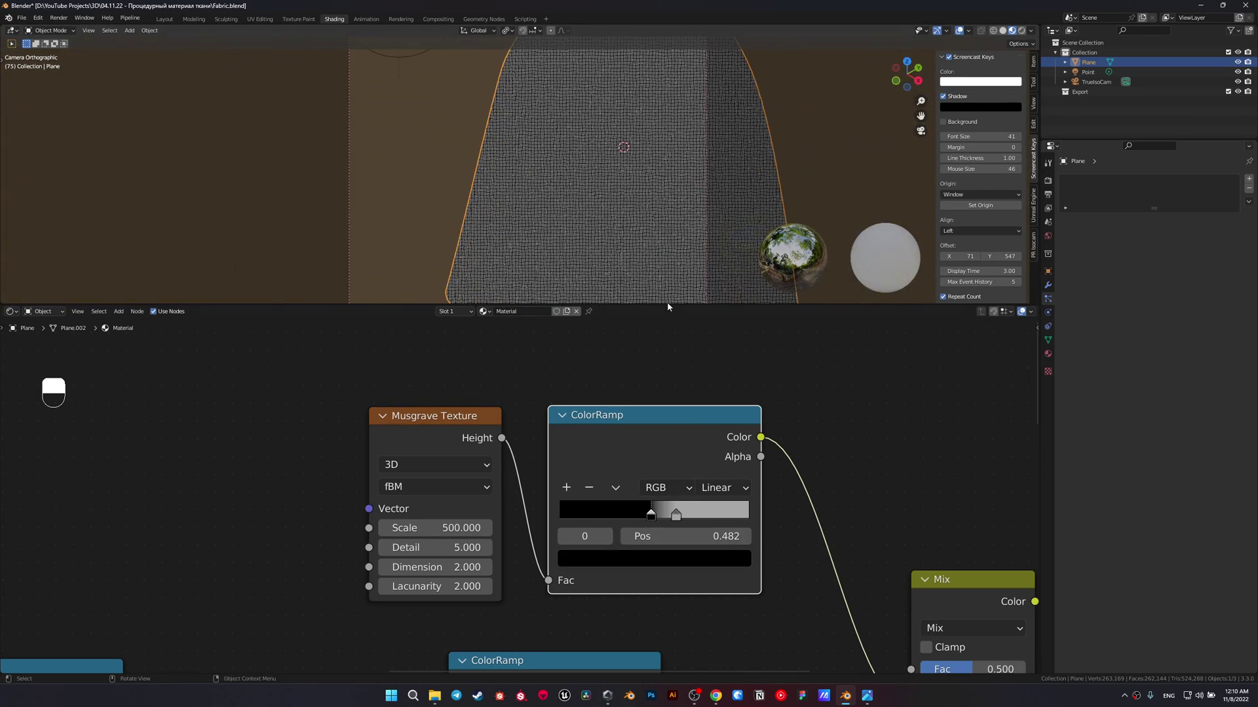
# - Save the file, then add a Bump node and duplicate it to chain into the Principled BSDF Normal
pyautogui.press('ctrl+s')
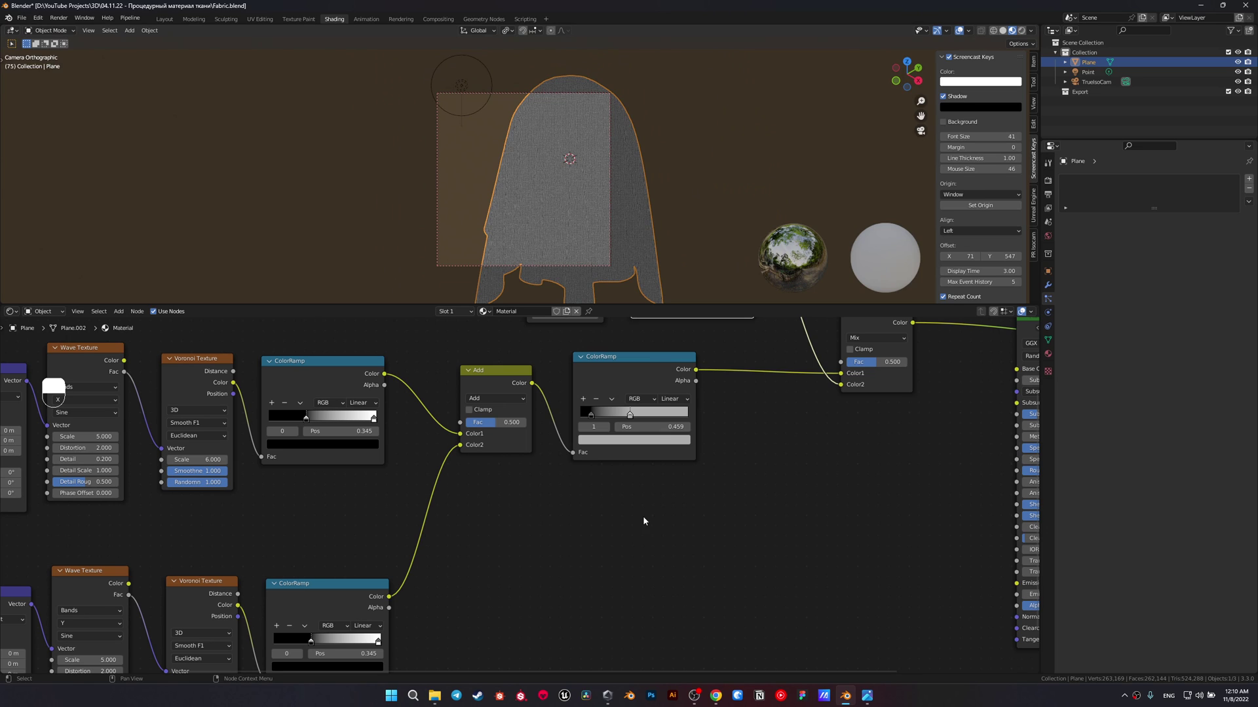
pyautogui.click(590, 495)
pyautogui.rightClick(589, 495)
pyautogui.moveTo(589, 495); pyautogui.dragTo(727, 480)
pyautogui.moveTo(605, 533); pyautogui.dragTo(662, 546)
pyautogui.press('shift+a')
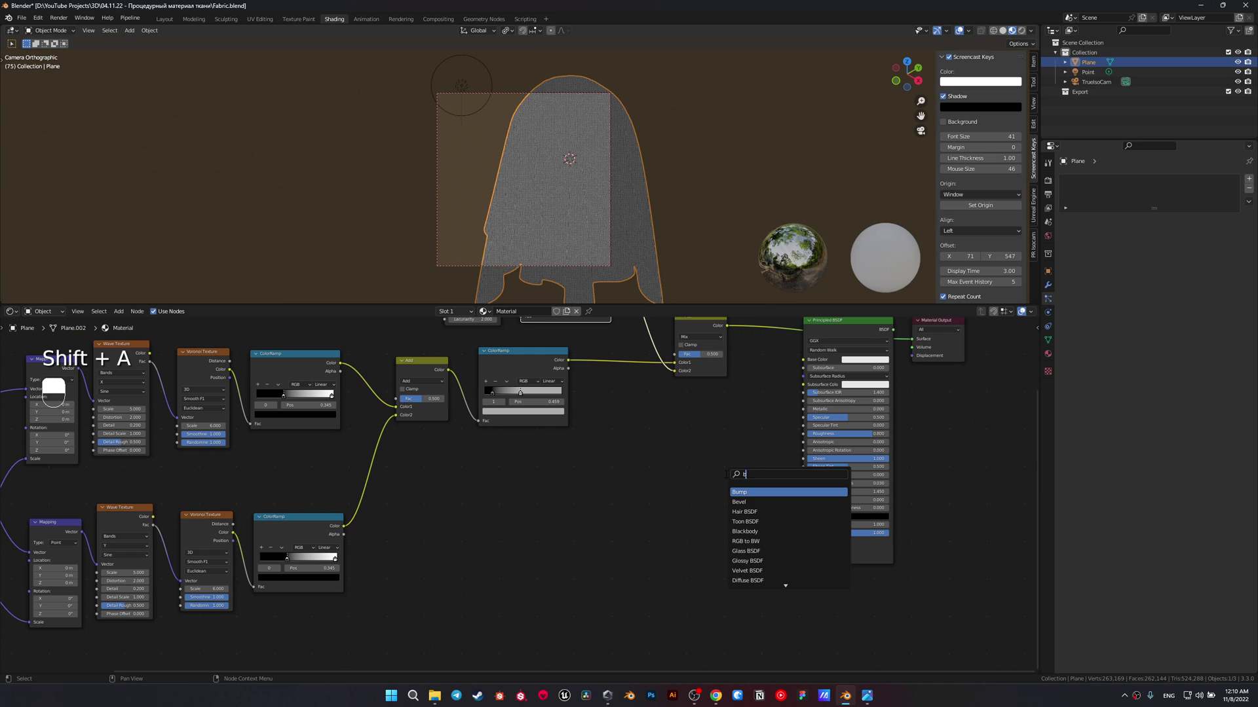
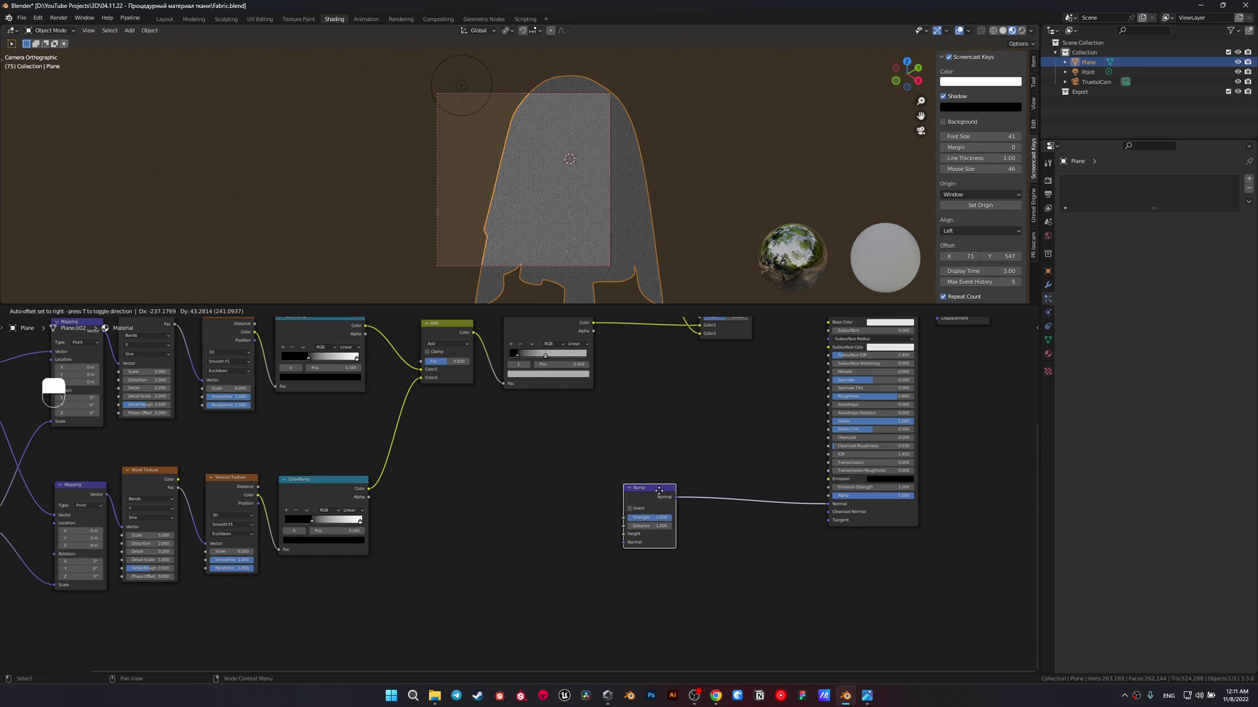
pyautogui.press('shift+d')
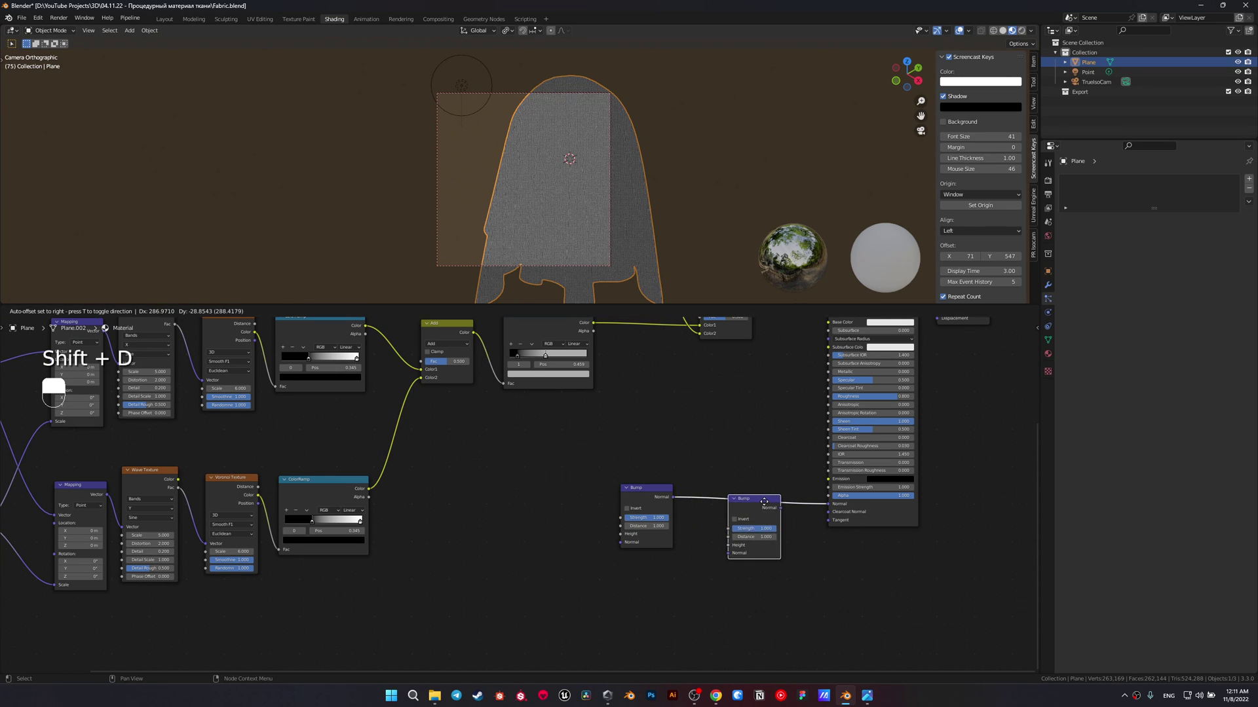
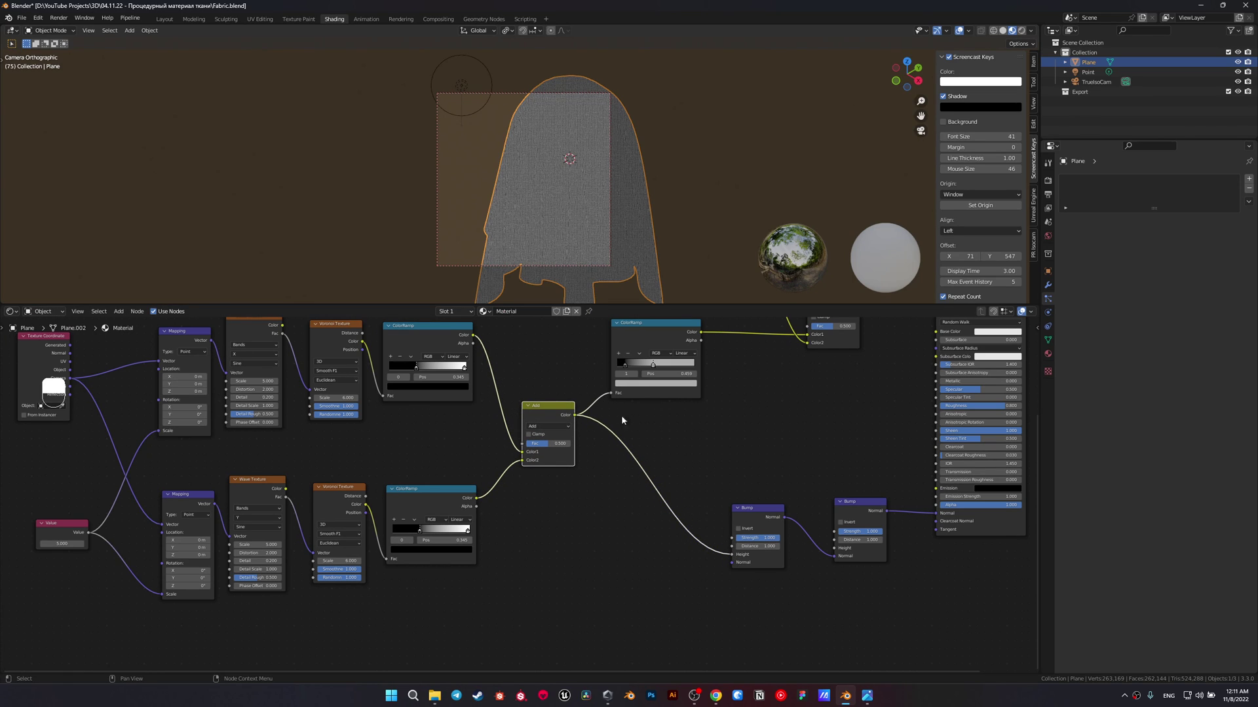
pyautogui.press('z')
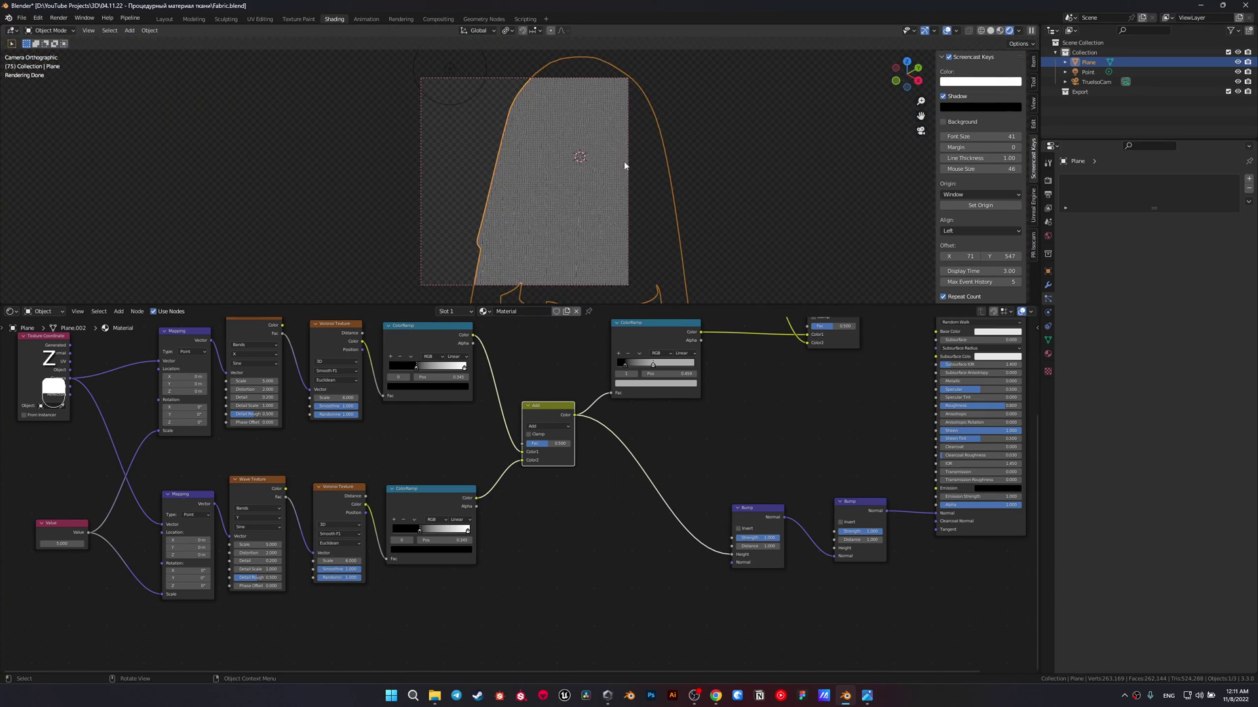
pyautogui.middleClick(583, 214)
pyautogui.moveTo(591, 427); pyautogui.dragTo(462, 430)
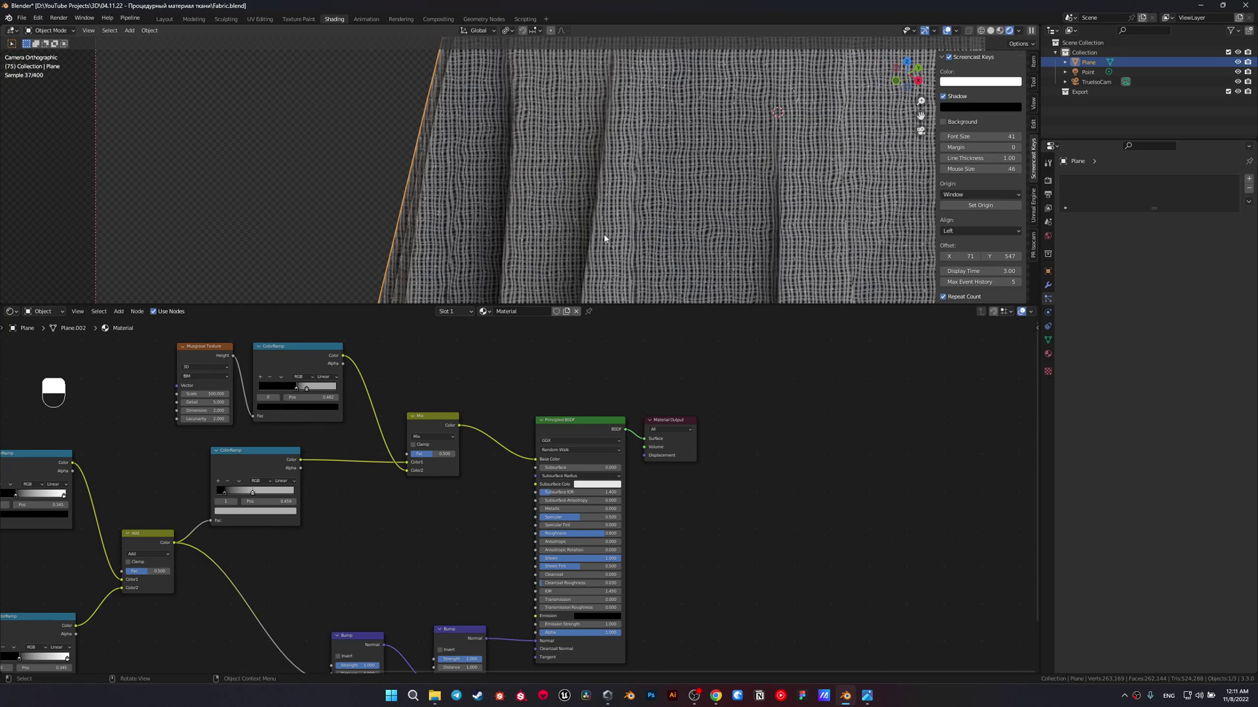
pyautogui.moveTo(613, 229); pyautogui.dragTo(570, 221)
pyautogui.moveTo(568, 215); pyautogui.dragTo(671, 176)
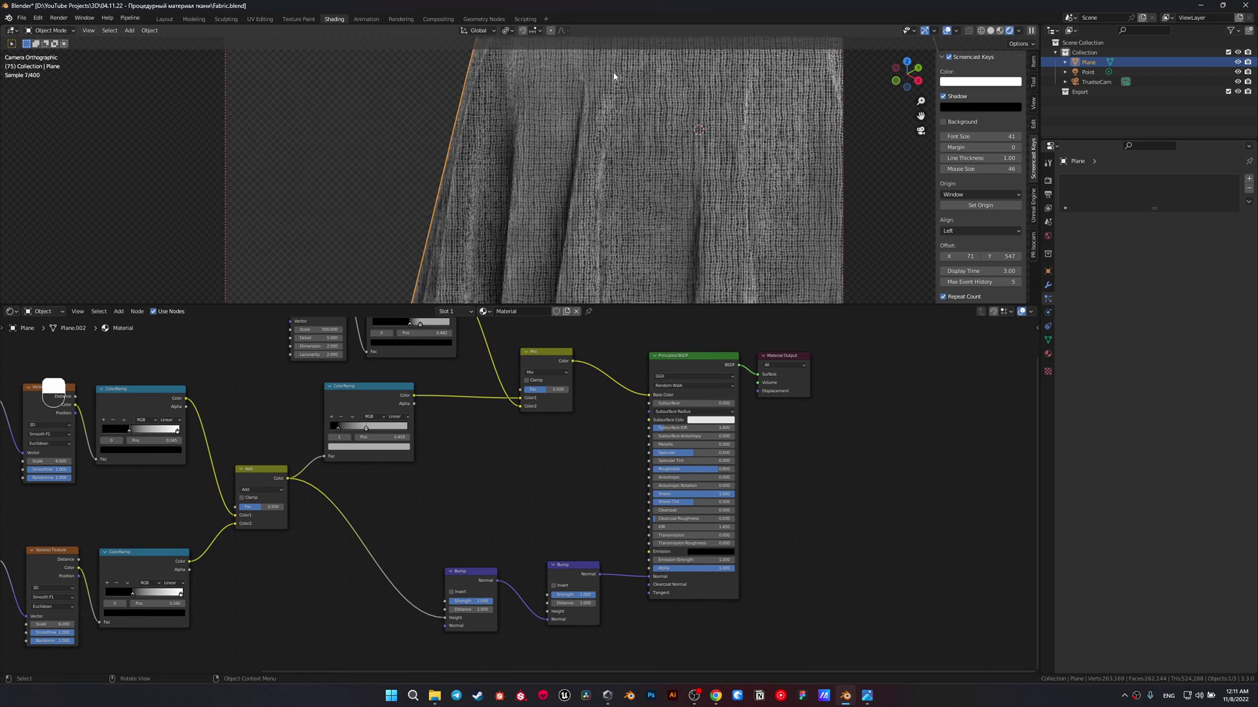
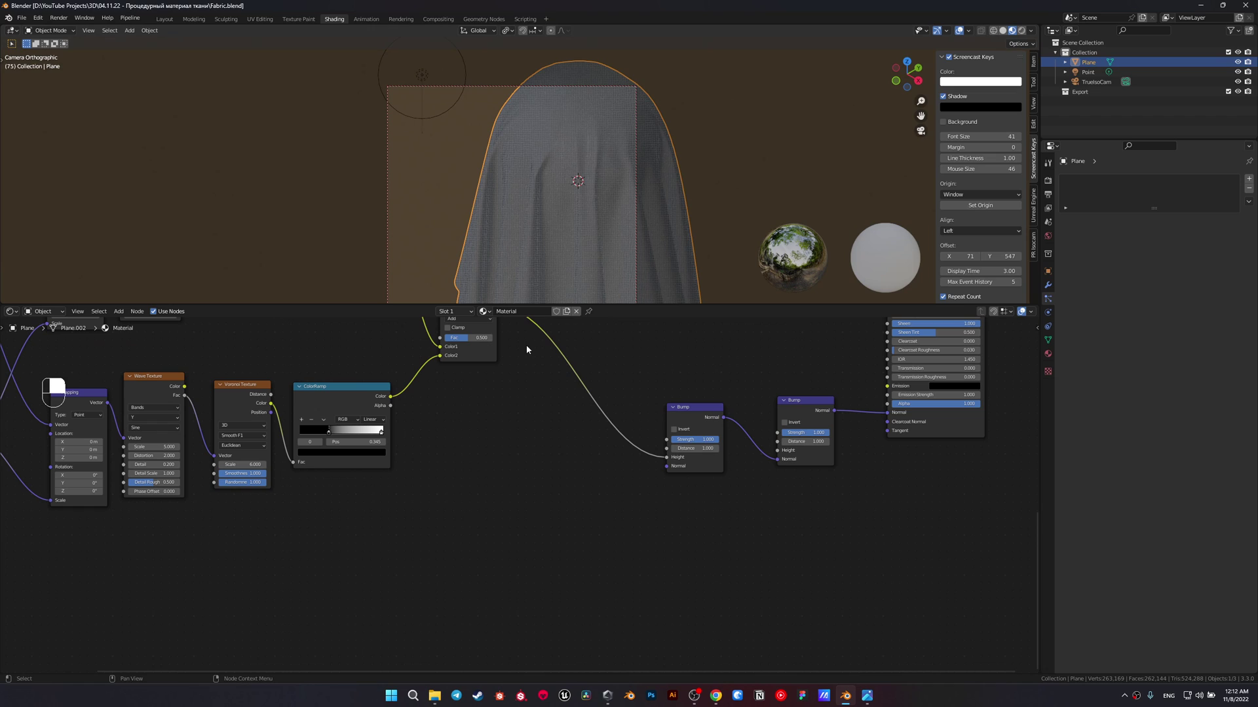
# - Add a Noise Texture (scale 30, roughness 0.7) and a second ColorRamp feeding the Mix node
pyautogui.press('shift+a')
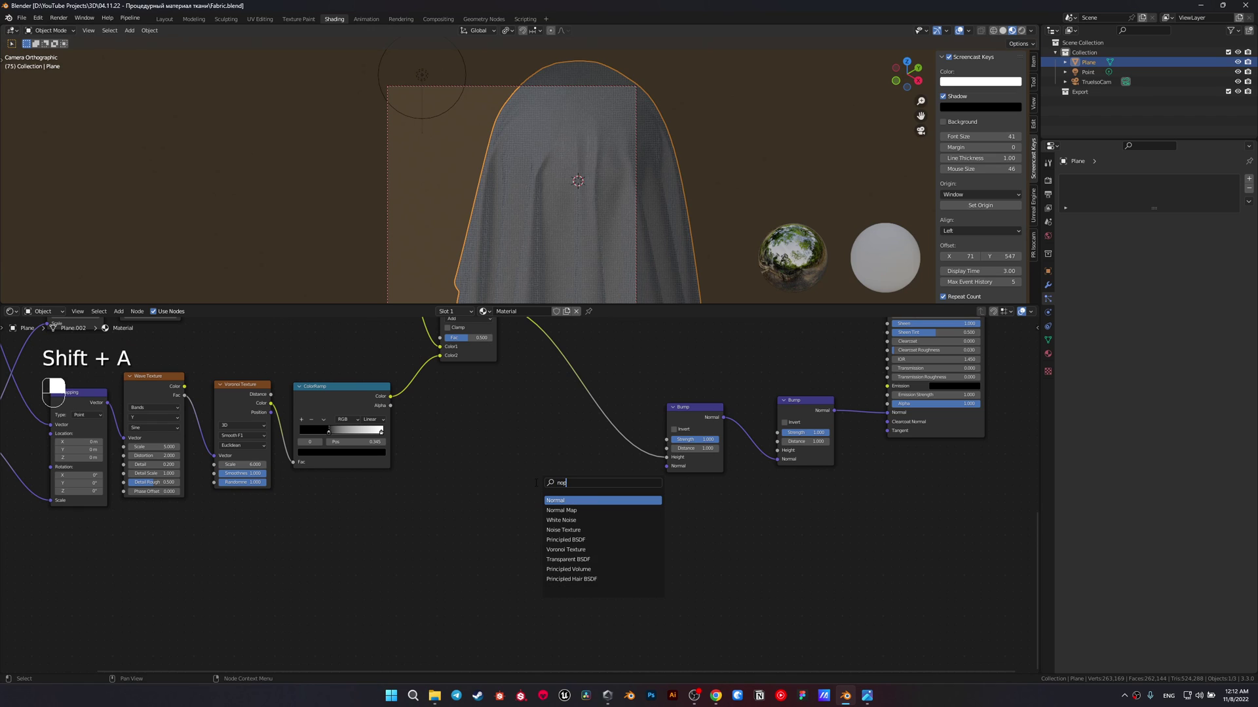
pyautogui.press('BackSpace')
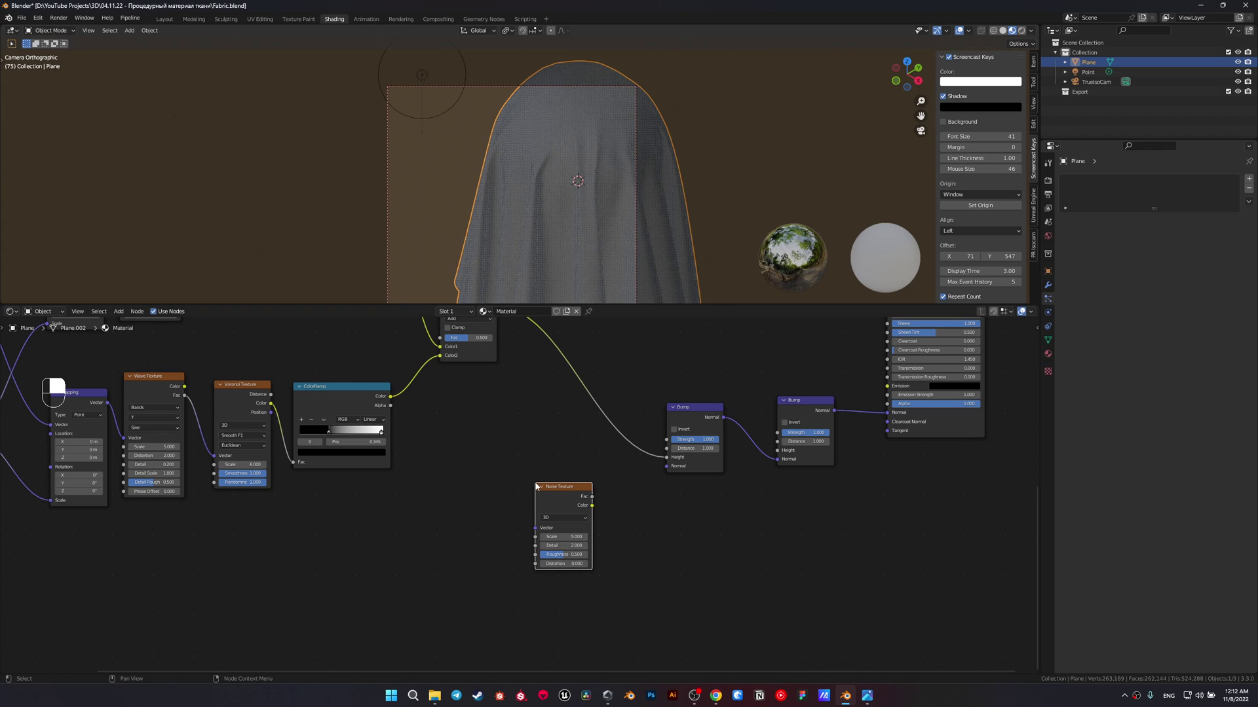
pyautogui.press('shift+a')
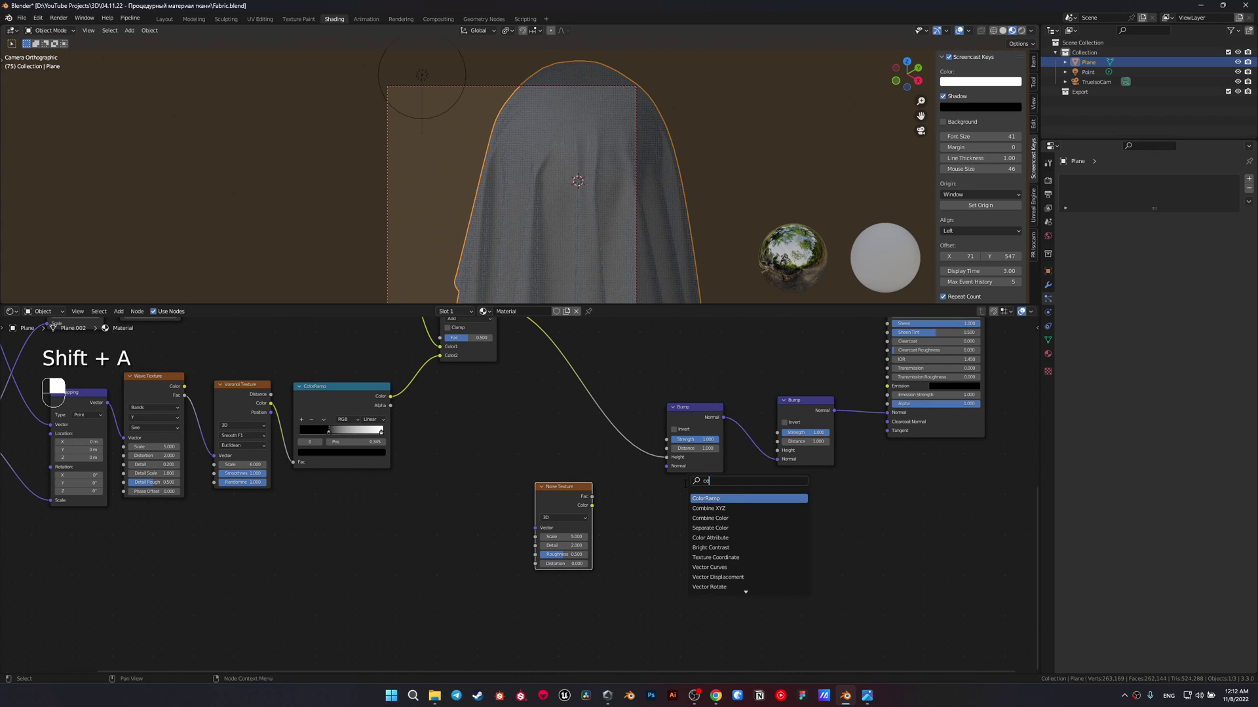
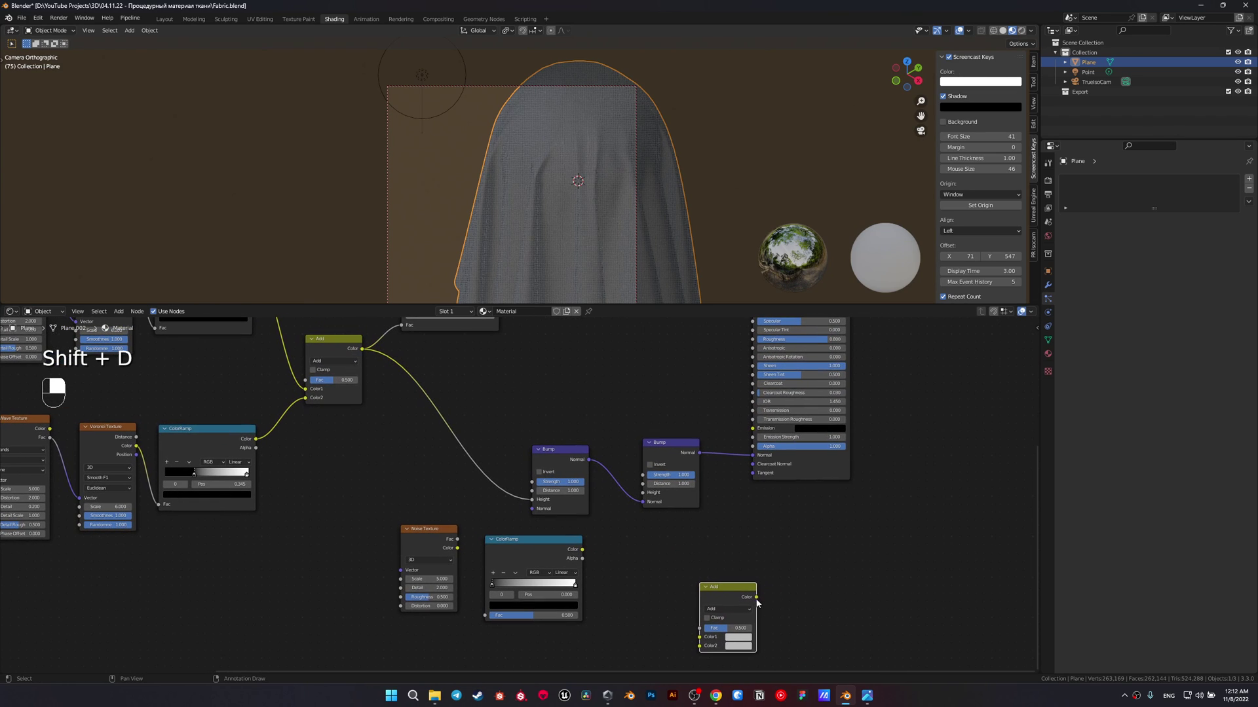
pyautogui.moveTo(759, 602); pyautogui.dragTo(698, 599)
pyautogui.moveTo(727, 596); pyautogui.dragTo(648, 571)
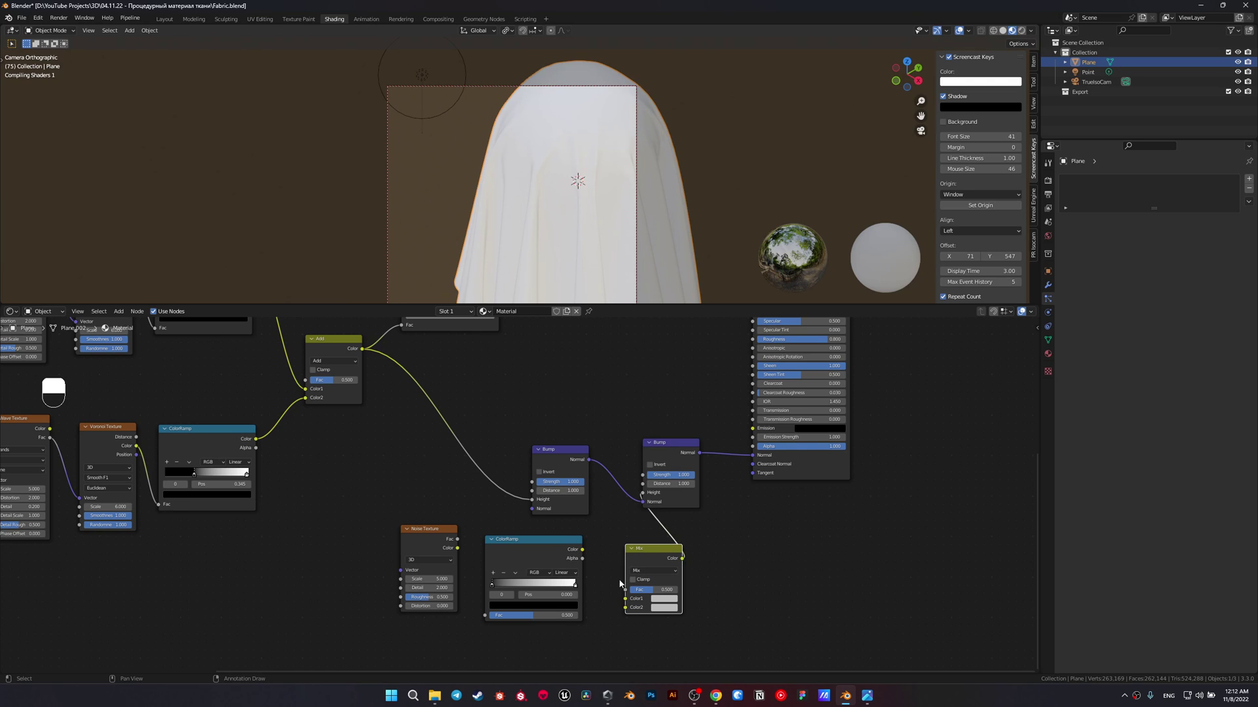
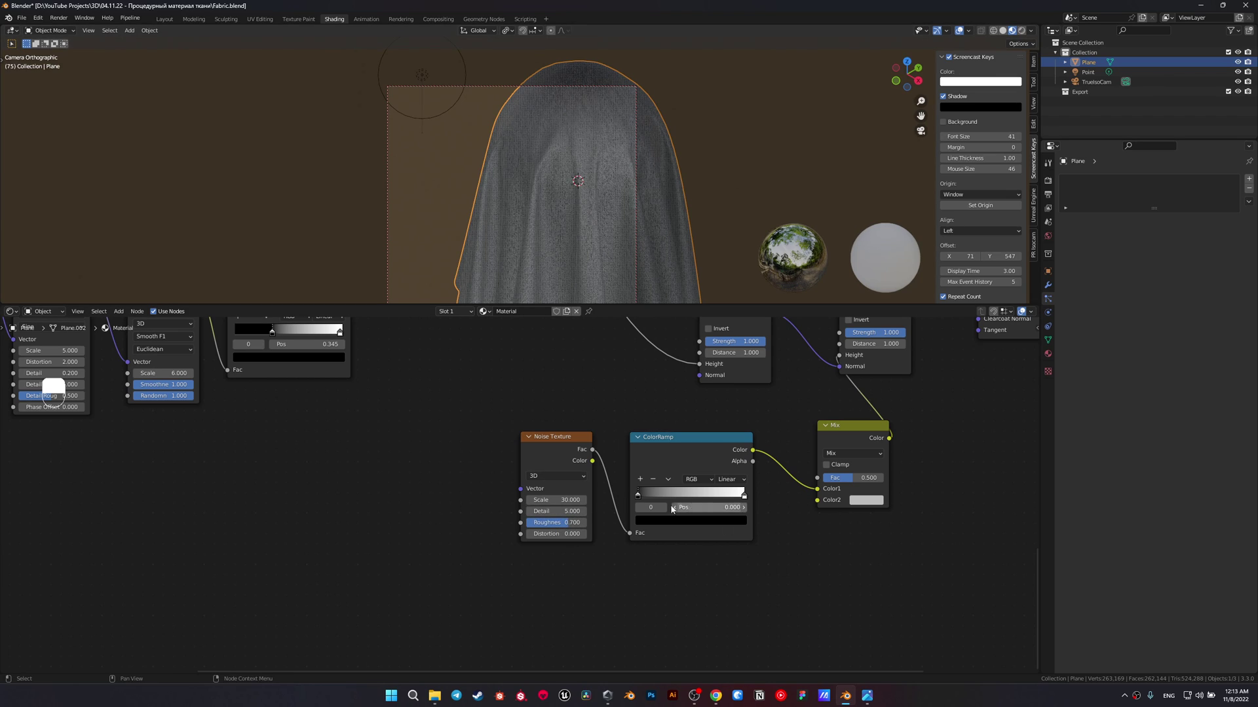
# - Move the noise ramp's black stop inward to about 0.164 for stronger grain contrast
pyautogui.click(670, 530)
pyautogui.moveTo(671, 525); pyautogui.dragTo(706, 520)
pyautogui.moveTo(705, 520); pyautogui.dragTo(595, 243)
pyautogui.moveTo(595, 243); pyautogui.dragTo(665, 498)
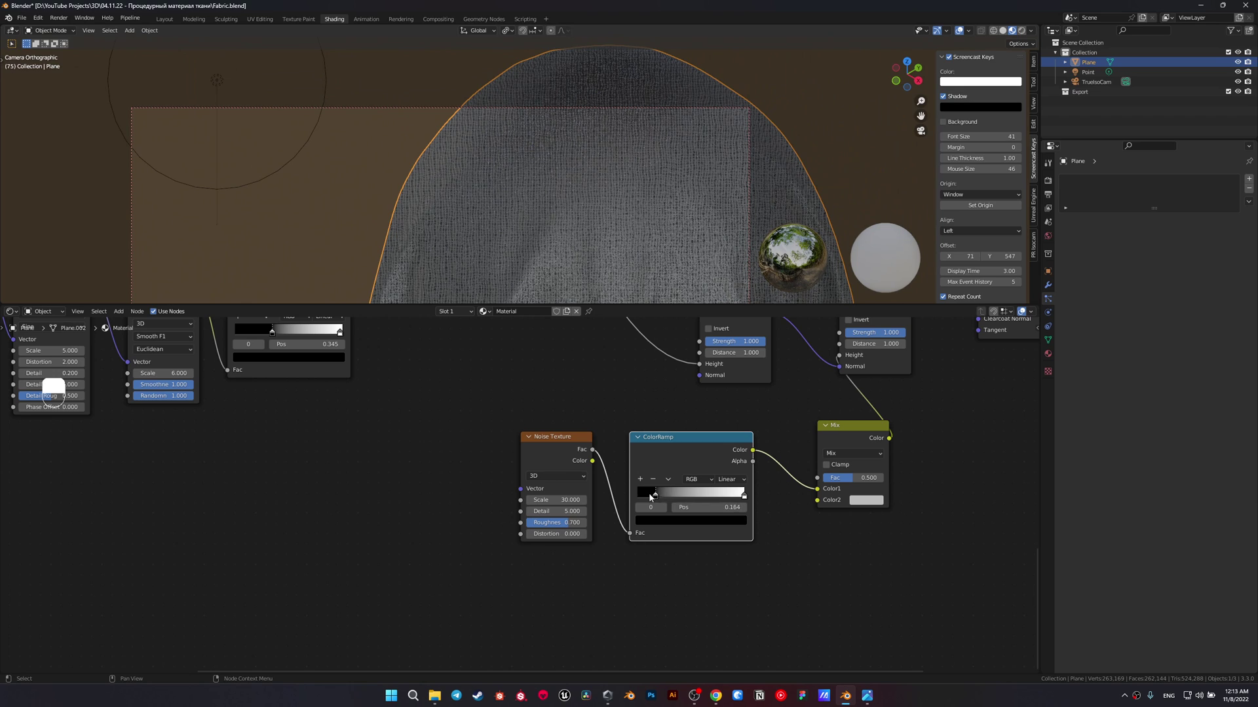
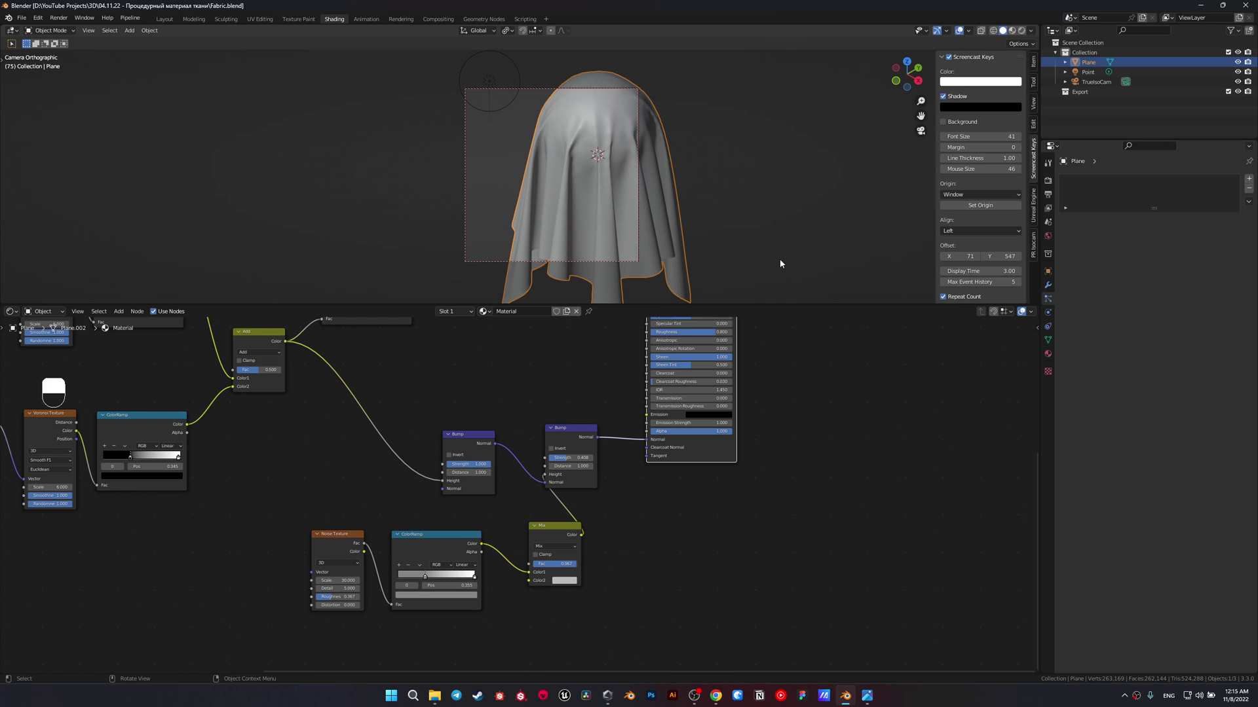
# - Switch to the scene camera view for a close look at the cloth
pyautogui.press('z')
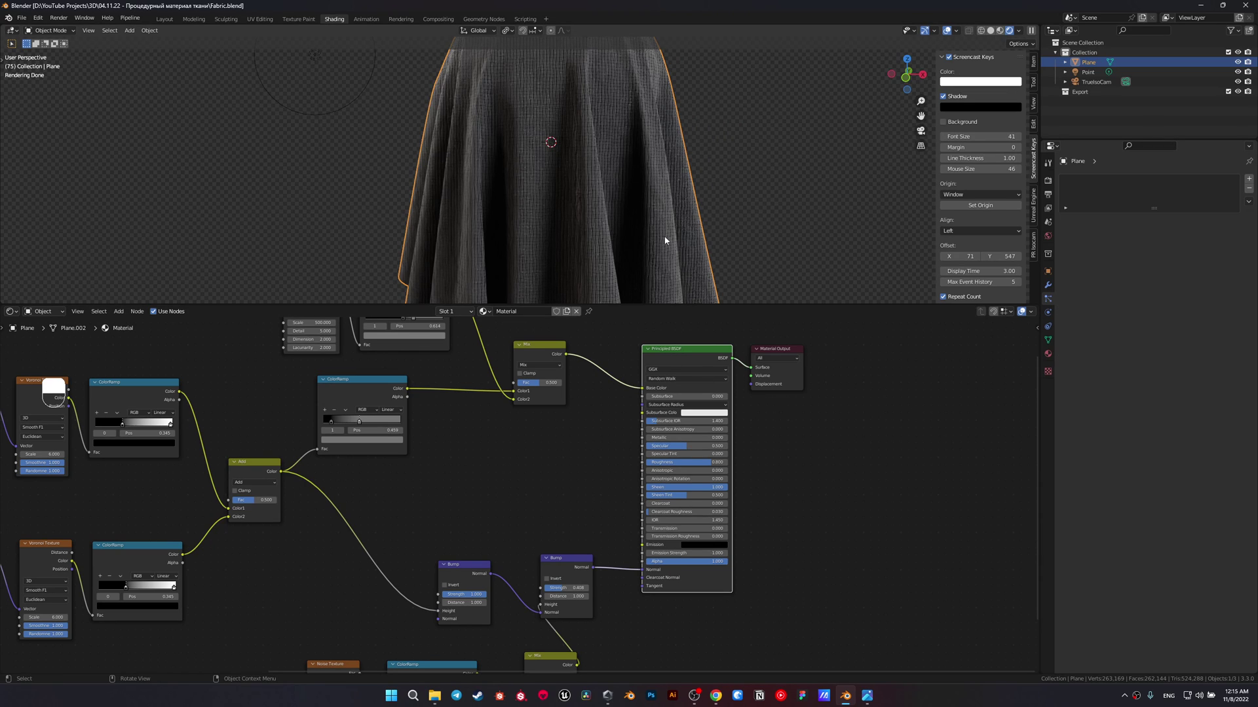
pyautogui.press('KP_0')
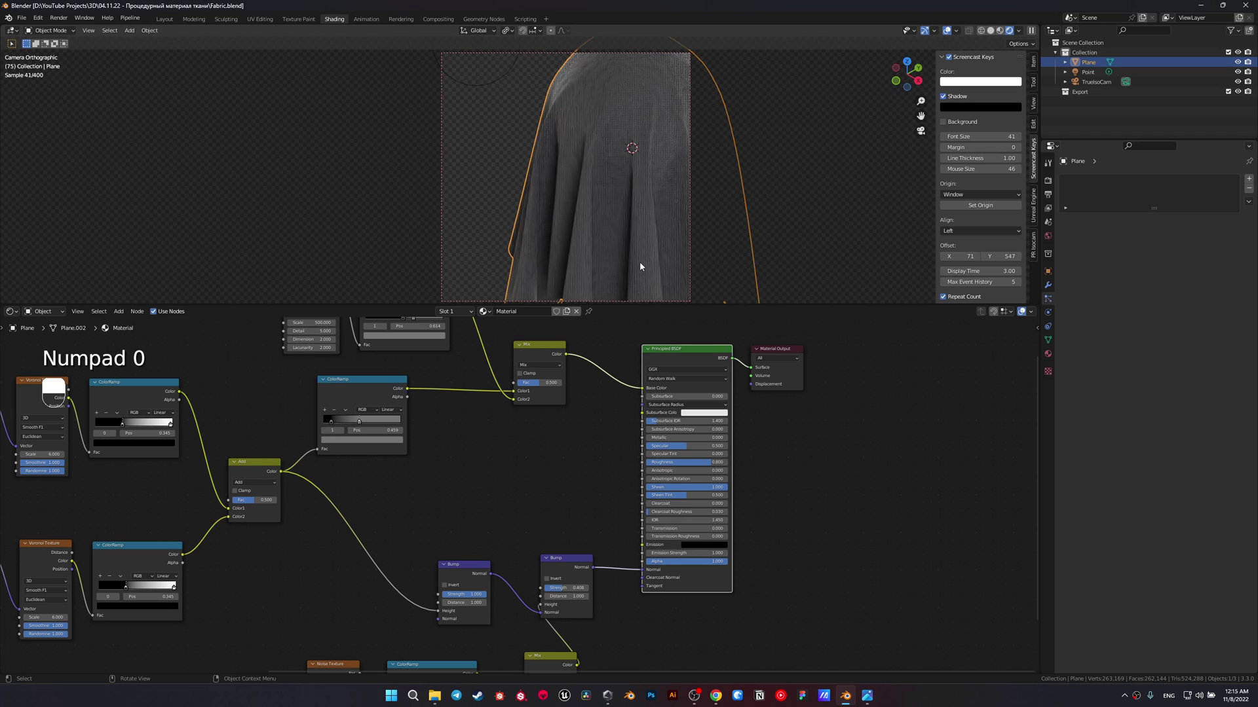
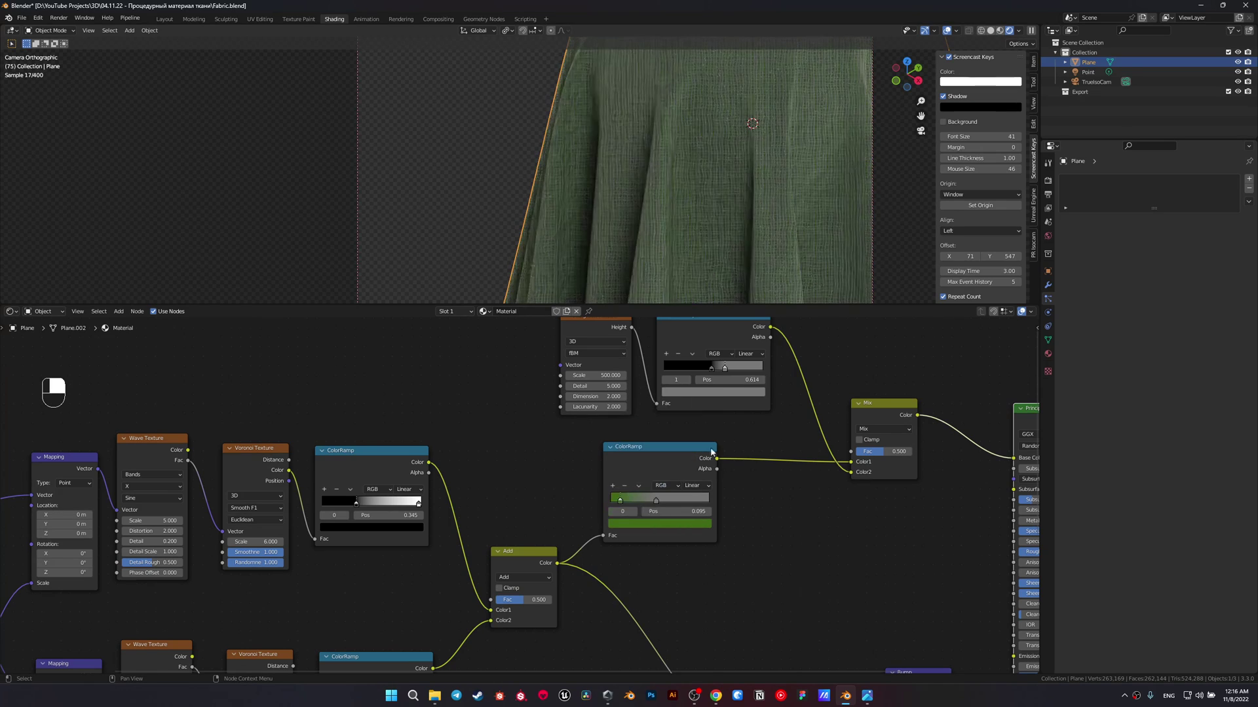
# - Set the tint ramp's two stops to a dark teal-green and a lighter green
pyautogui.middleClick(665, 532)
pyautogui.middleClick(662, 525)
pyautogui.rightClick(662, 525)
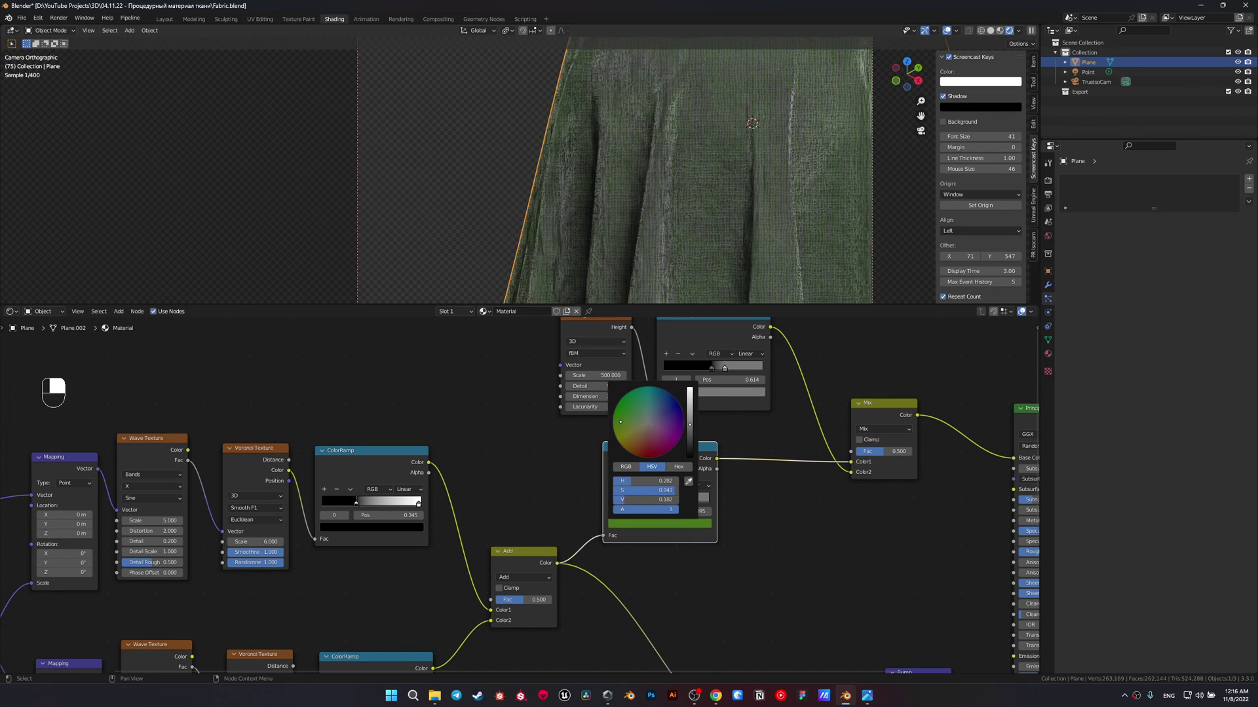
pyautogui.middleClick(658, 502)
pyautogui.rightClick(658, 502)
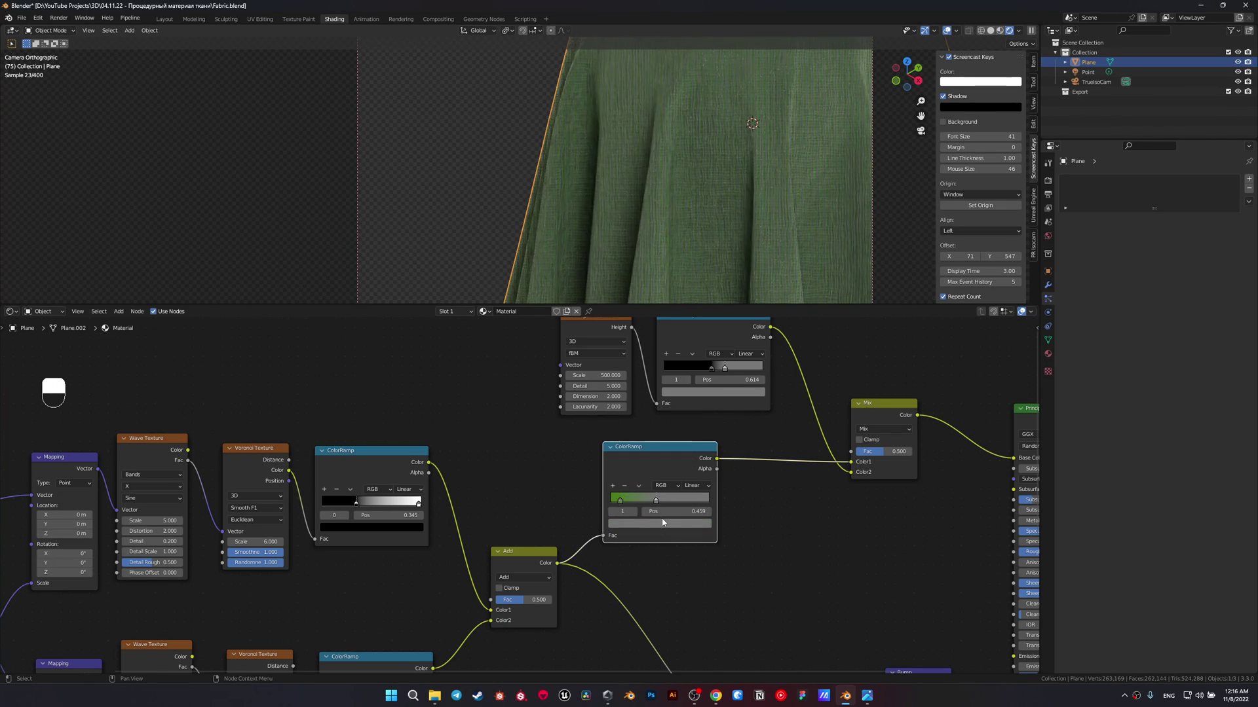
pyautogui.middleClick(661, 528)
pyautogui.rightClick(661, 527)
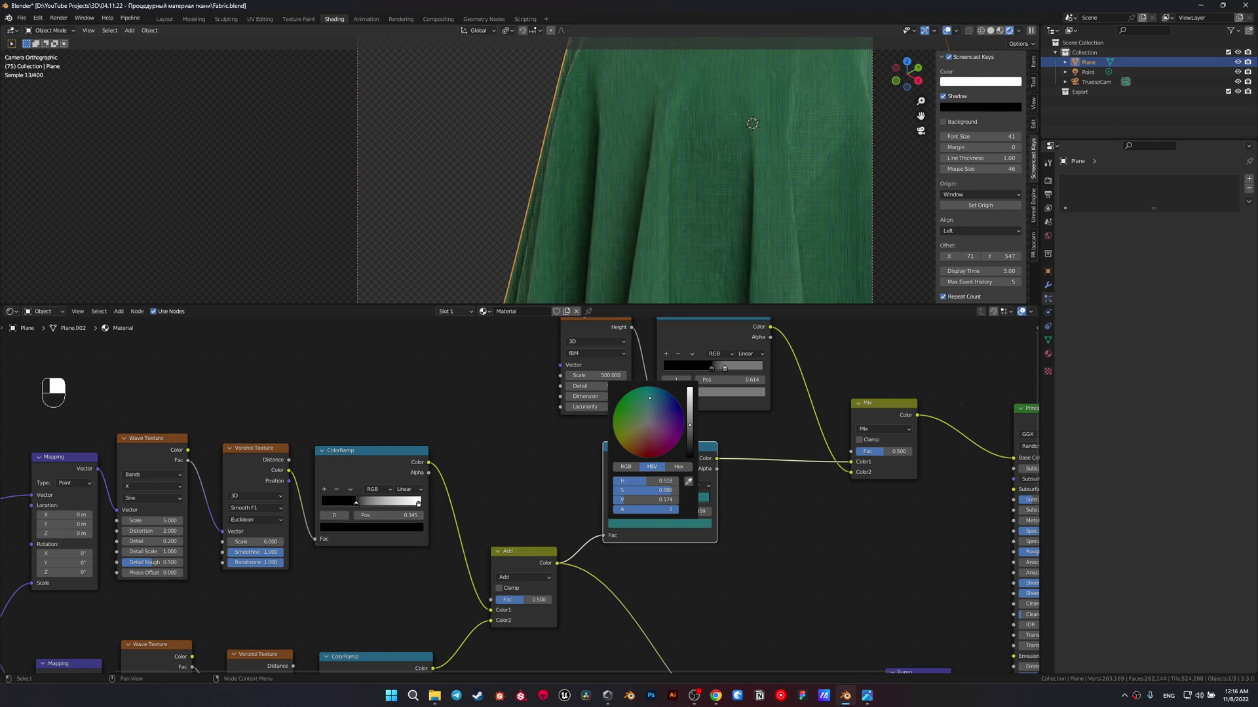
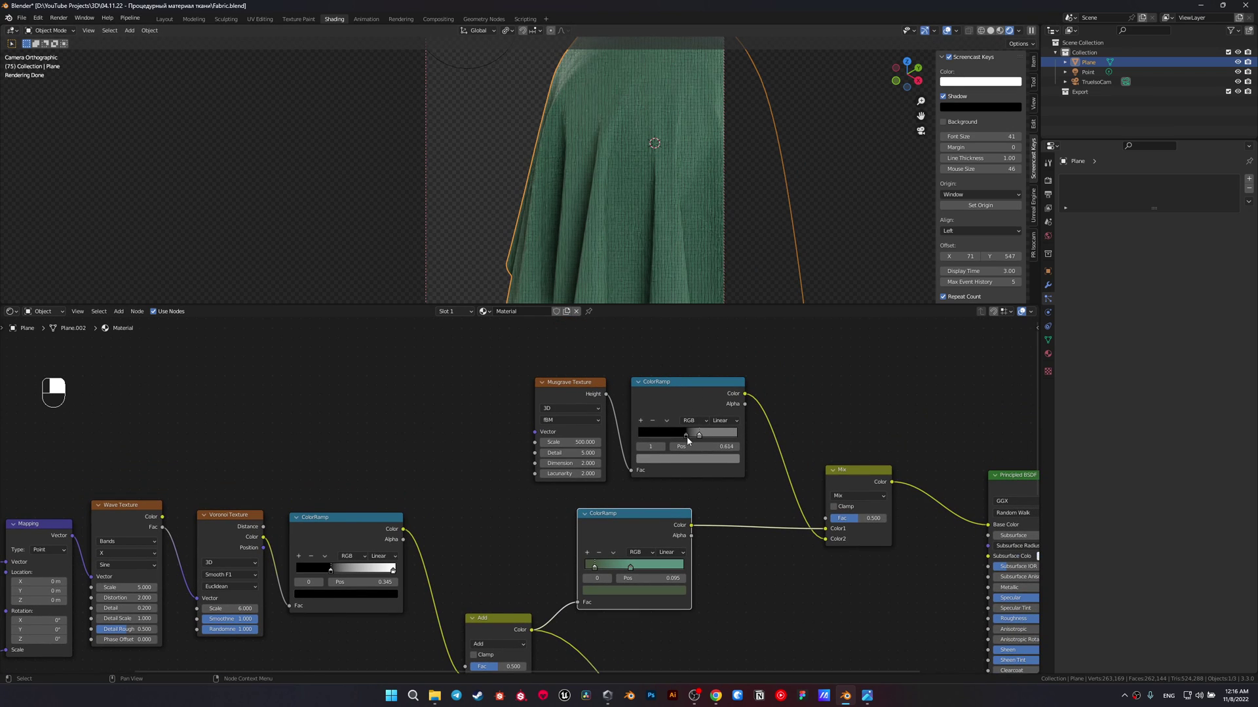
# - Move the thread-noise ramp's black stop left to soften the green weave
pyautogui.moveTo(685, 438); pyautogui.dragTo(535, 173)
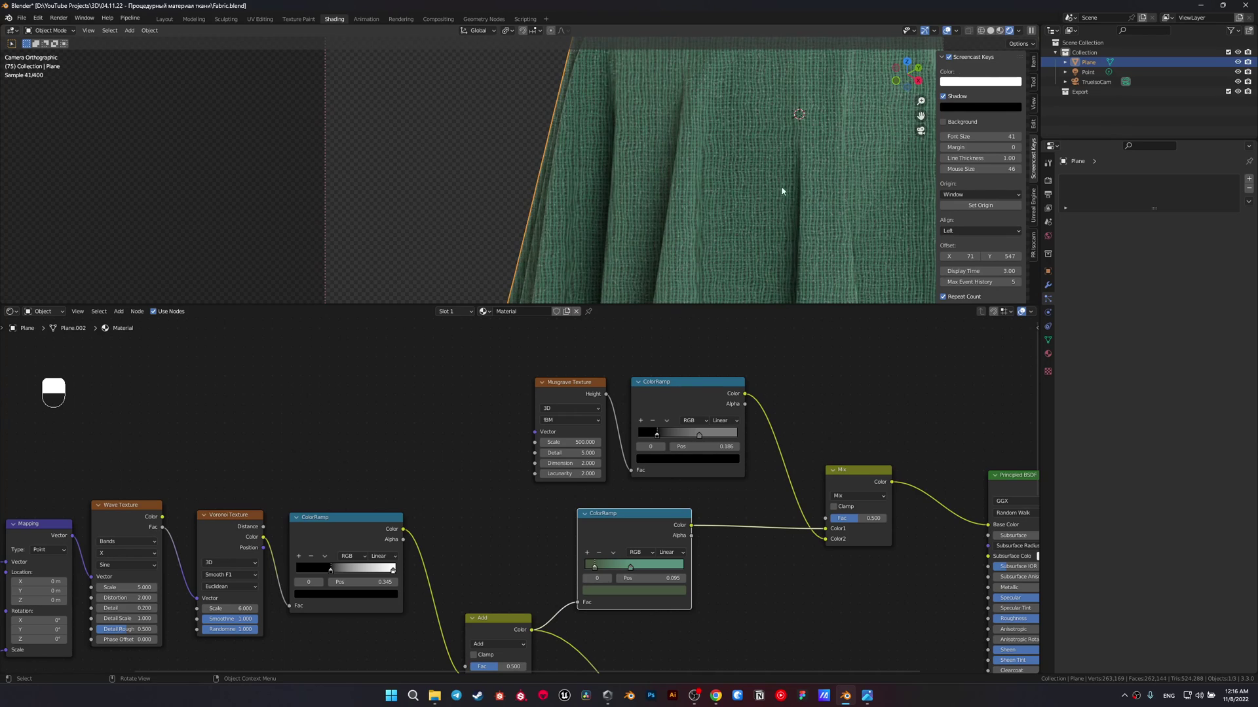
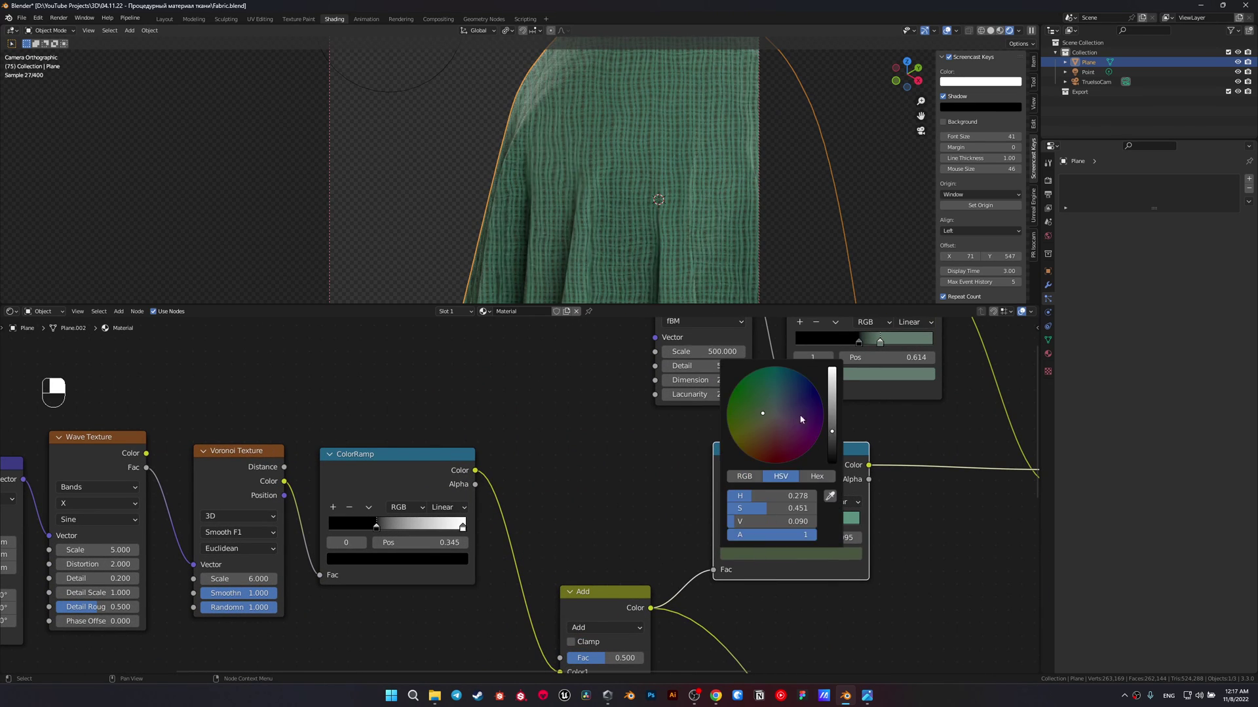
# - Set the tint ramp to blue and near-white, with the blue stop moved to about 0.282
pyautogui.middleClick(784, 558)
pyautogui.moveTo(784, 557); pyautogui.dragTo(790, 524)
pyautogui.moveTo(794, 555); pyautogui.dragTo(789, 528)
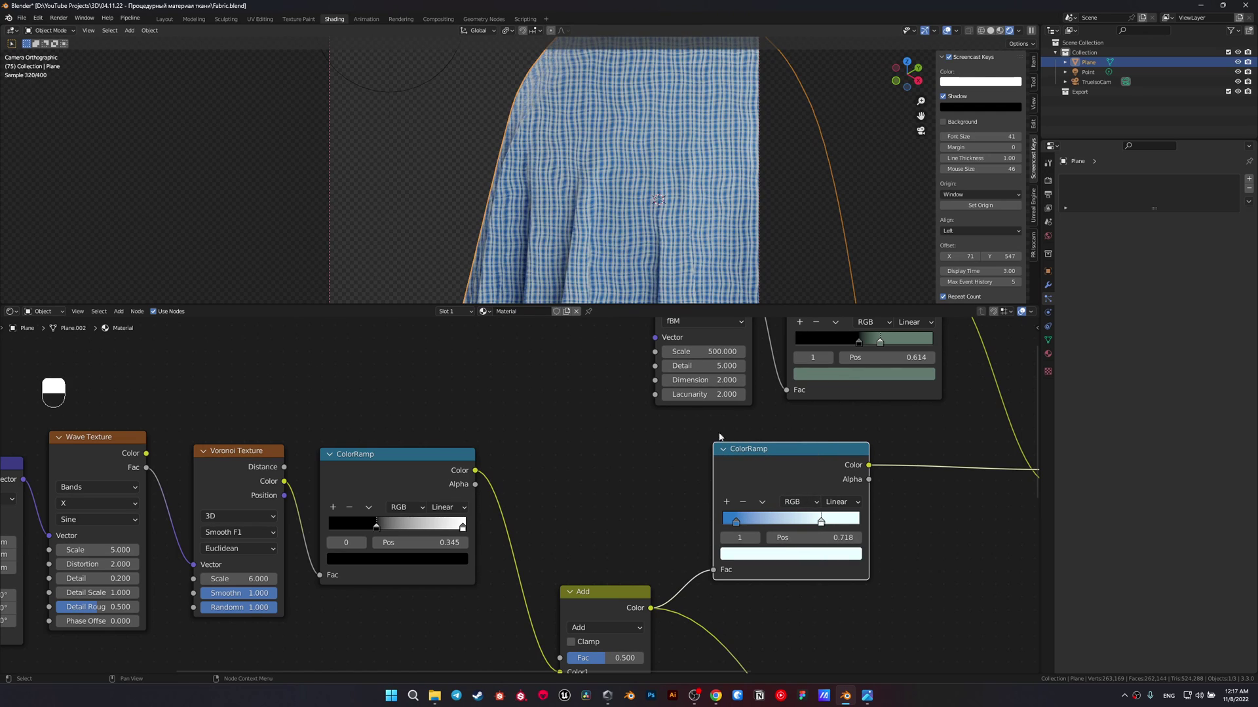
pyautogui.moveTo(755, 231); pyautogui.dragTo(742, 529)
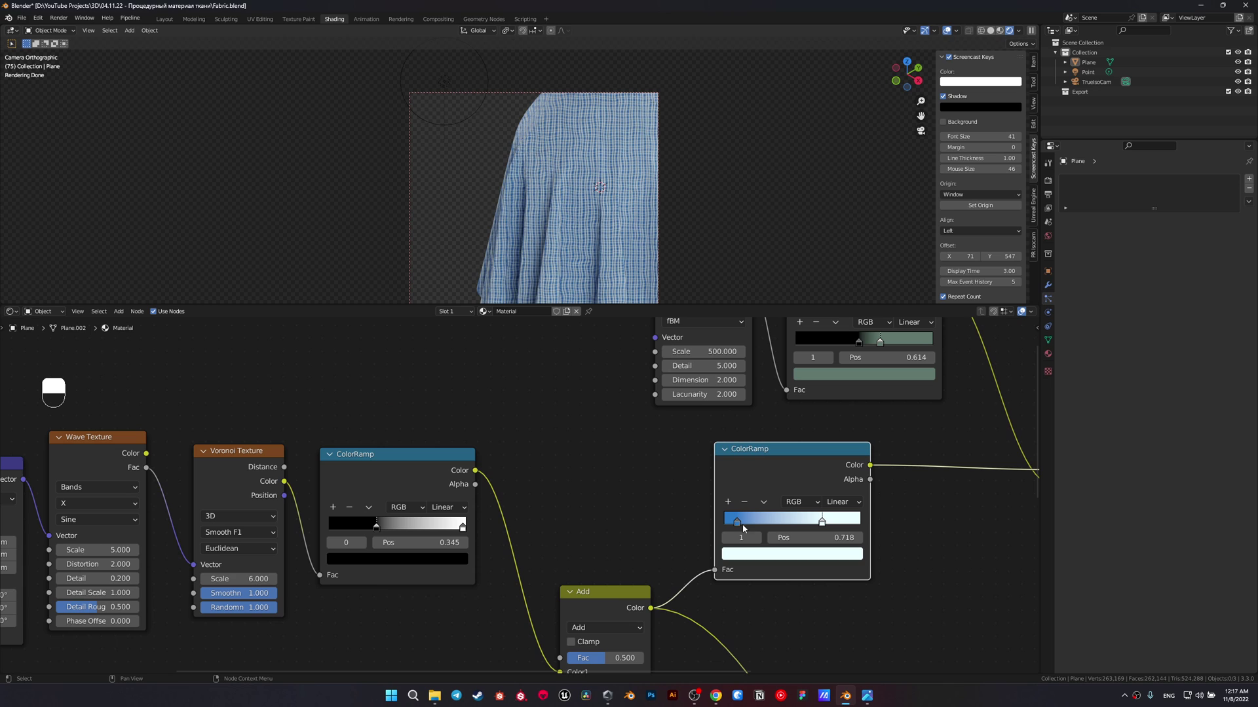
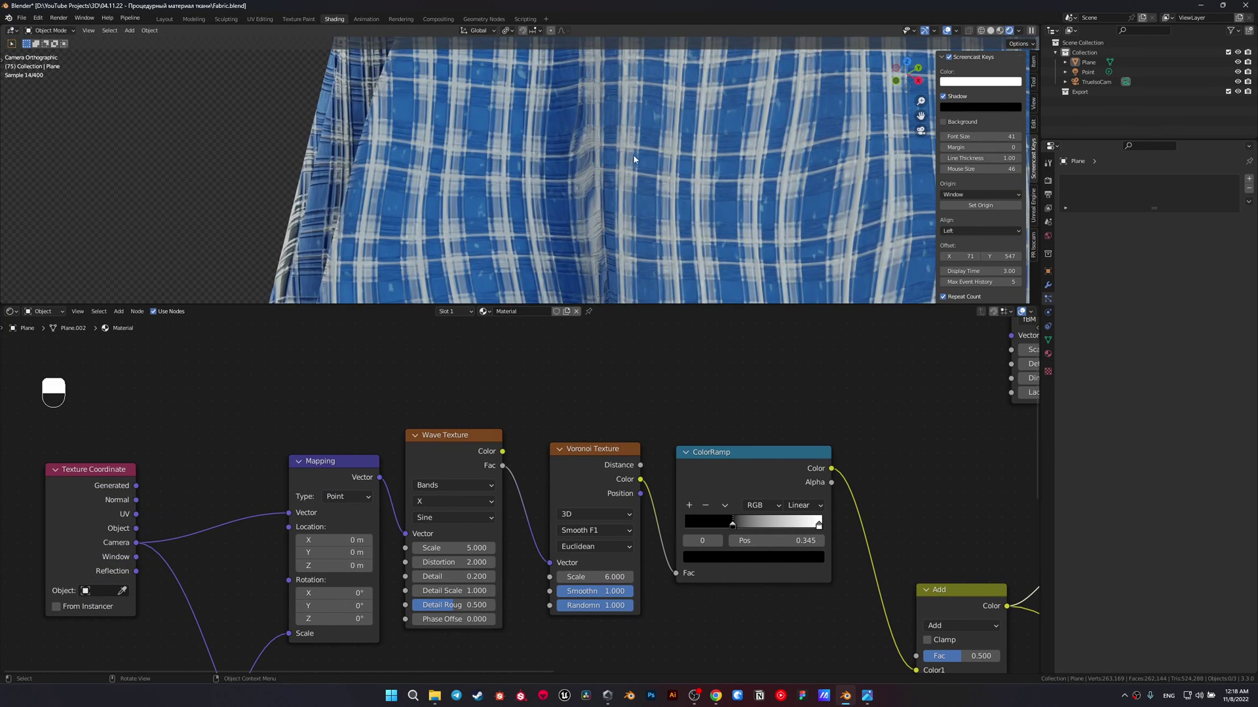
# - Undo repeatedly until the tint ramp returns to its green shades
pyautogui.middleClick(720, 203)
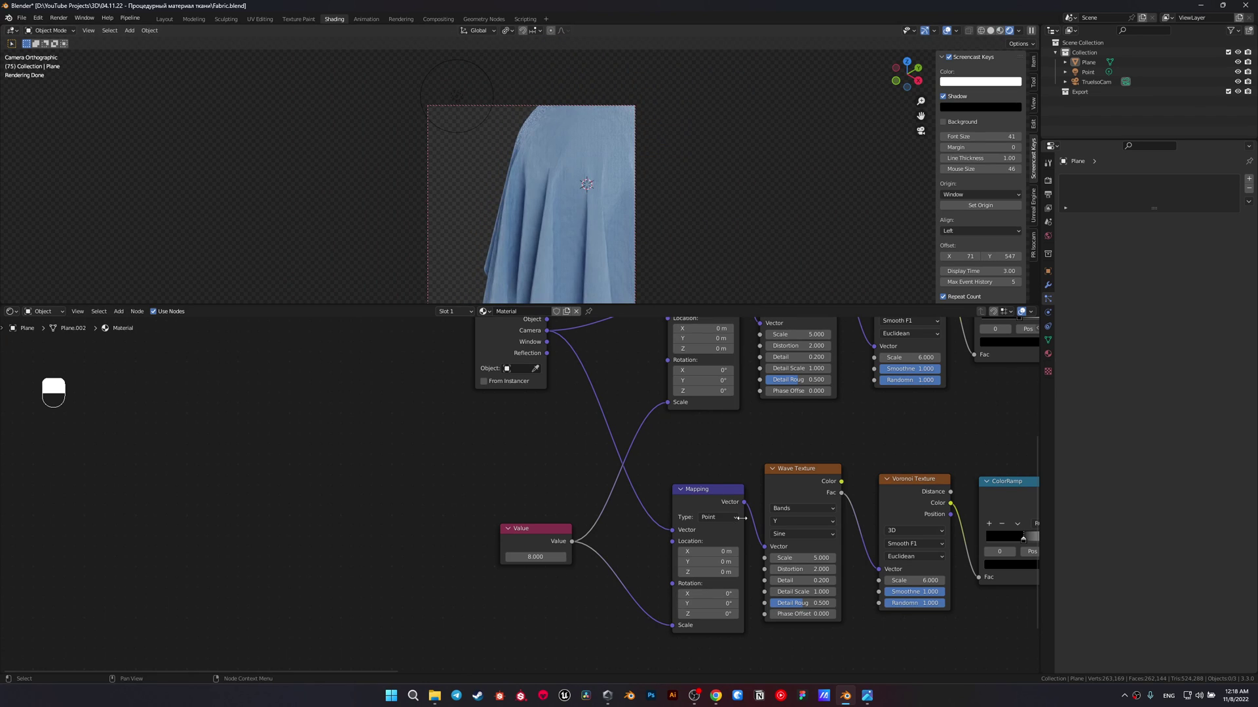
pyautogui.press('ctrl+z')
pyautogui.press('ctrl+z')
pyautogui.press('ctrl+z')
pyautogui.press('ctrl+z')
pyautogui.press('ctrl+z')
pyautogui.press('ctrl+z')
pyautogui.press('ctrl+z')
pyautogui.press('ctrl+z')
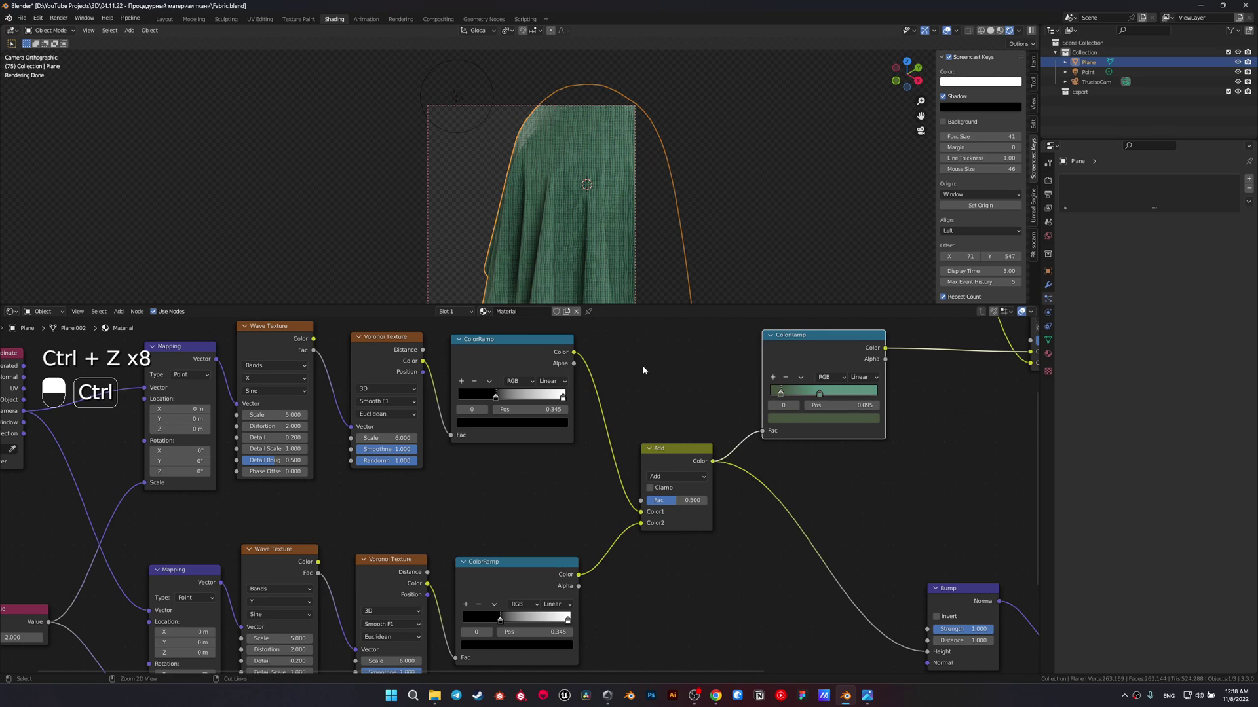